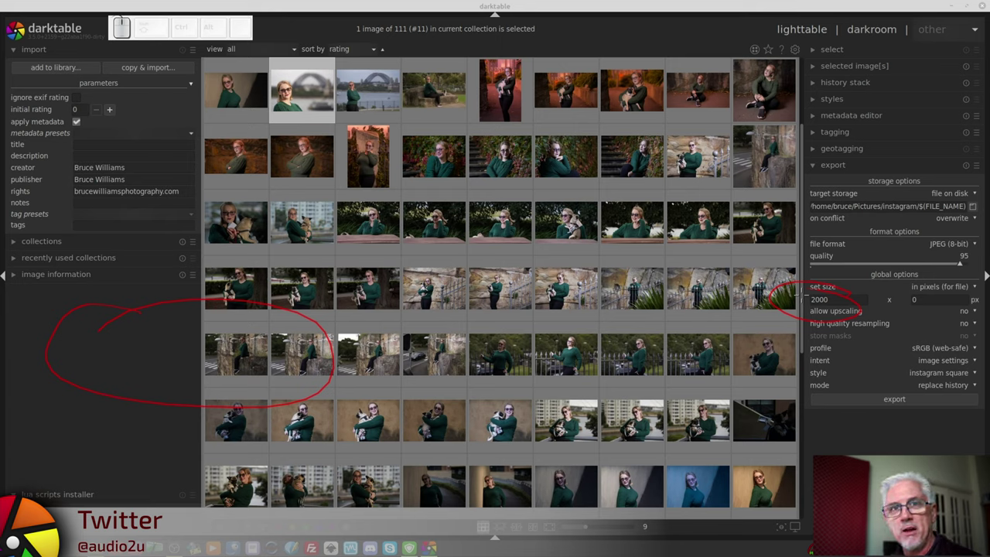
# Step: Toggle the screen annotation overlay on and clear it before editing the portrait
pyautogui.press('F9')
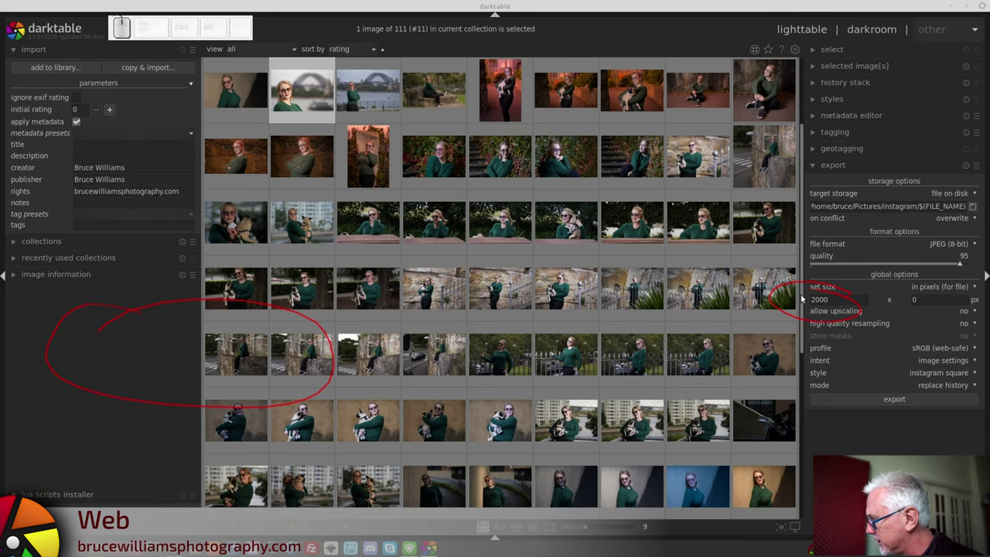
pyautogui.press('shift+F9')
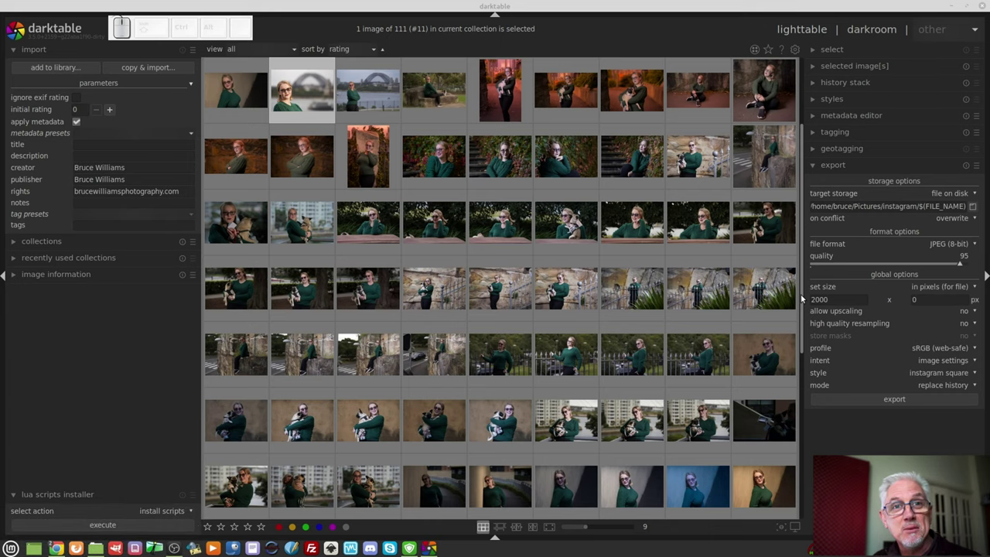
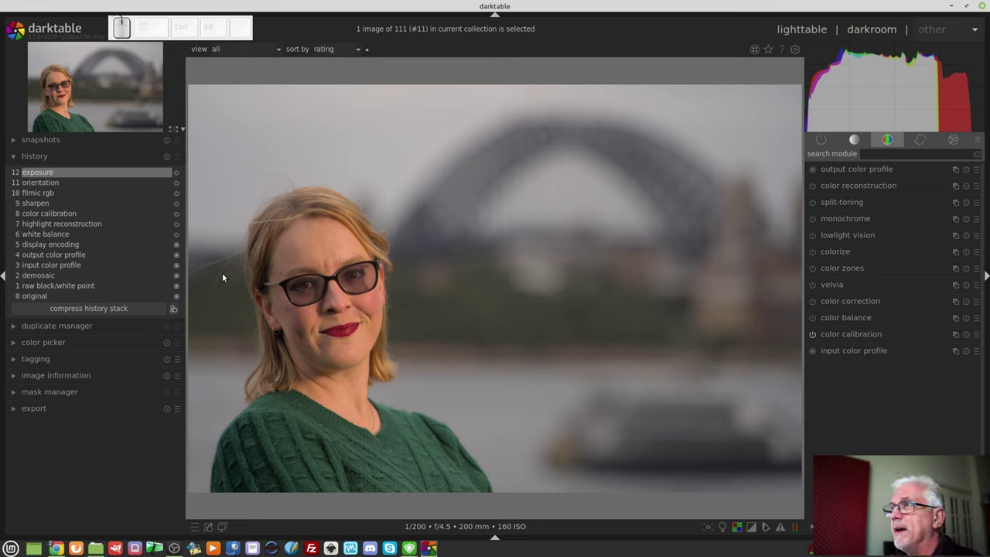
pyautogui.click(167, 162)
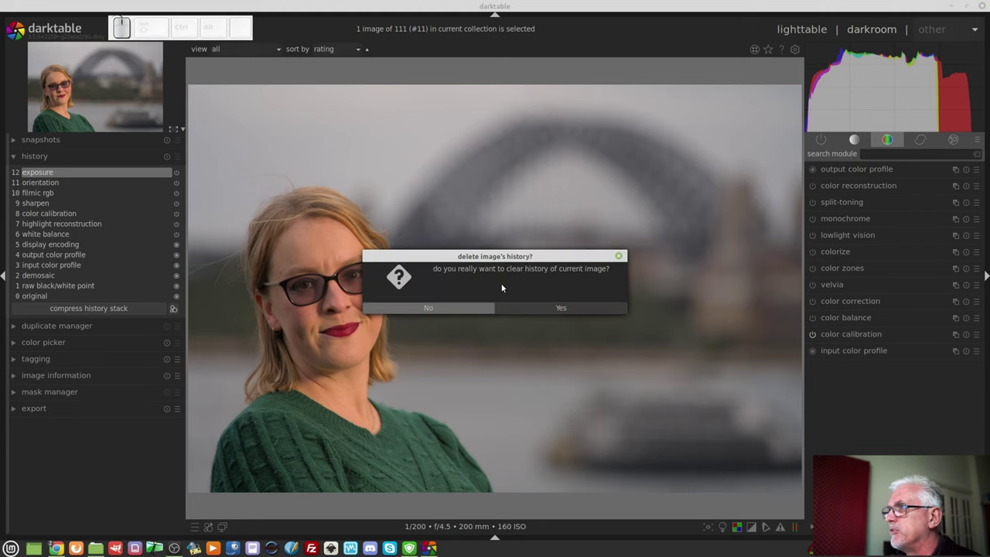
pyautogui.click(550, 306)
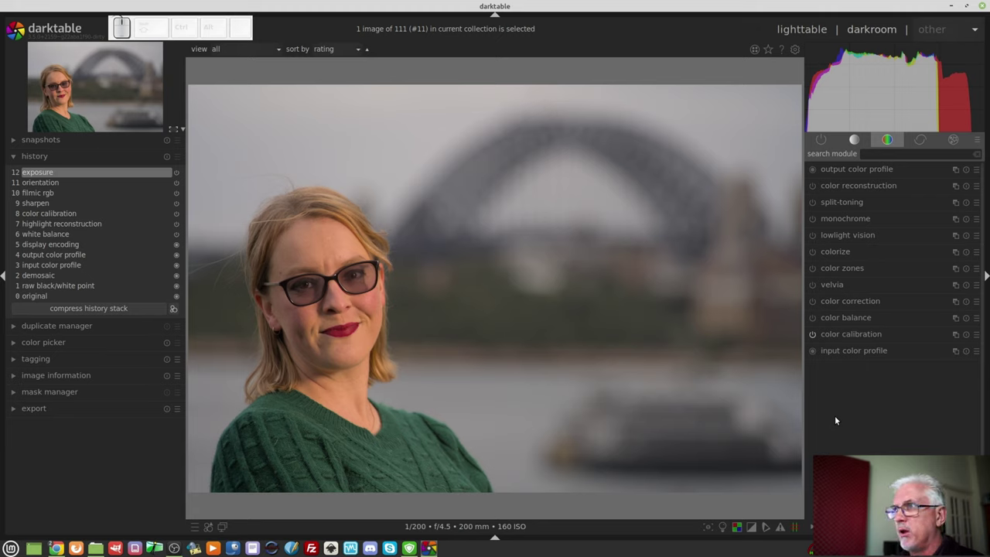
# Step: Show only active modules and switch off filmic rgb on the portrait
pyautogui.click(825, 140)
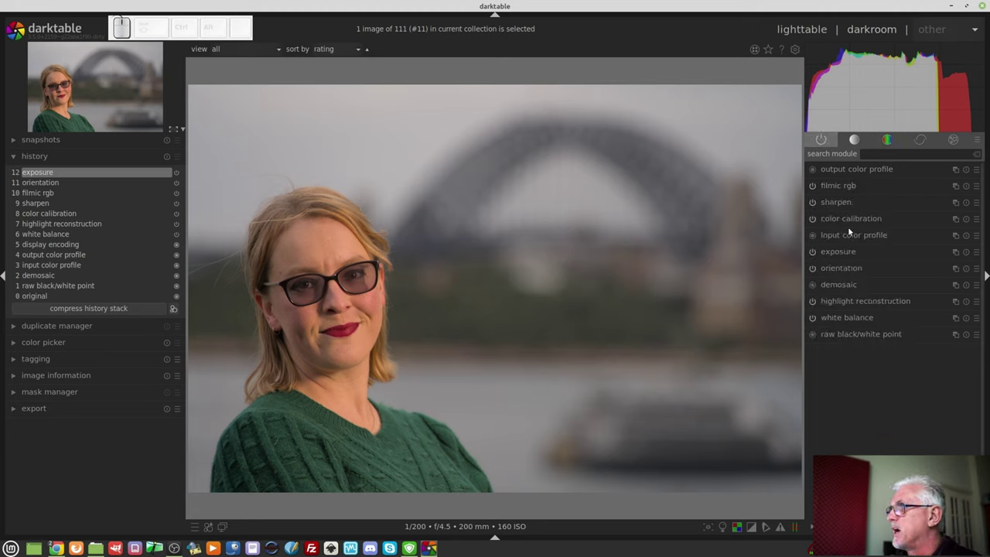
pyautogui.click(814, 190)
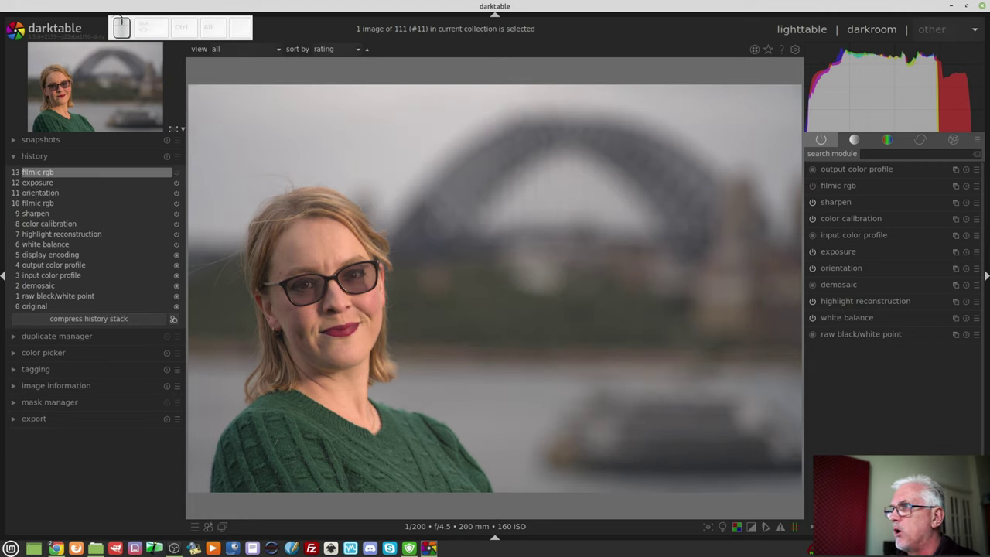
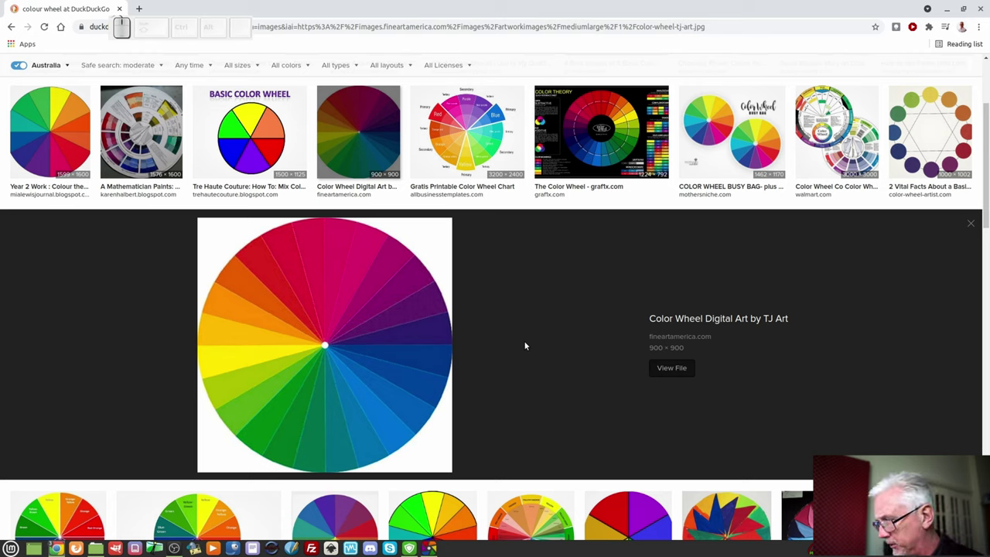
# Step: Start the screen annotation tool to circle hues on the colour wheel
pyautogui.press('F9')
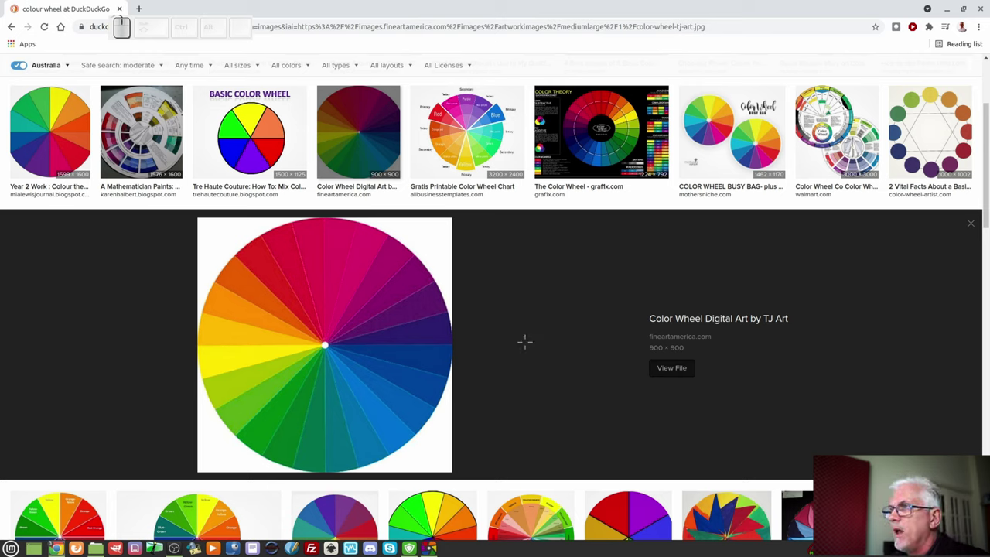
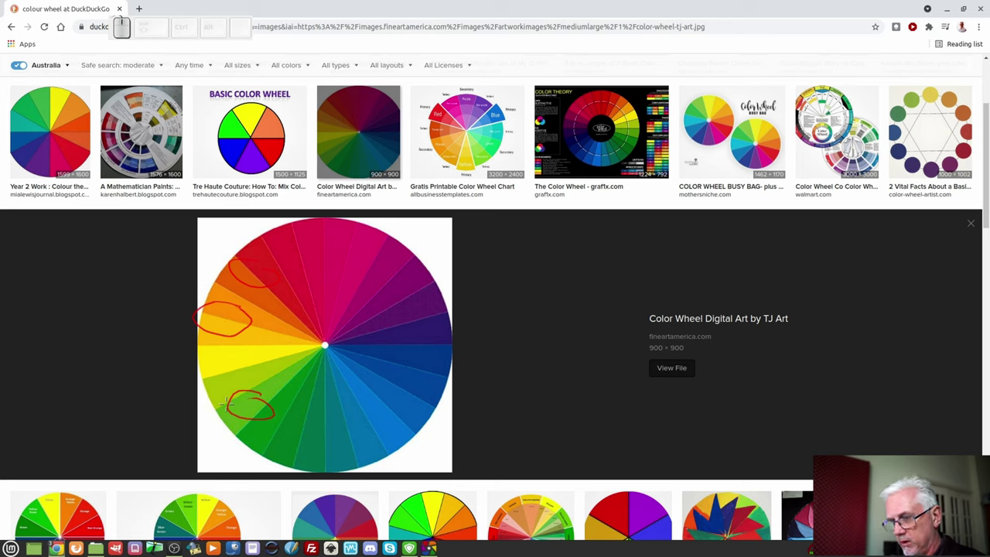
# Step: Switch over to the portrait in darktable with the circled hues overlaid
pyautogui.press('alt+Tab')
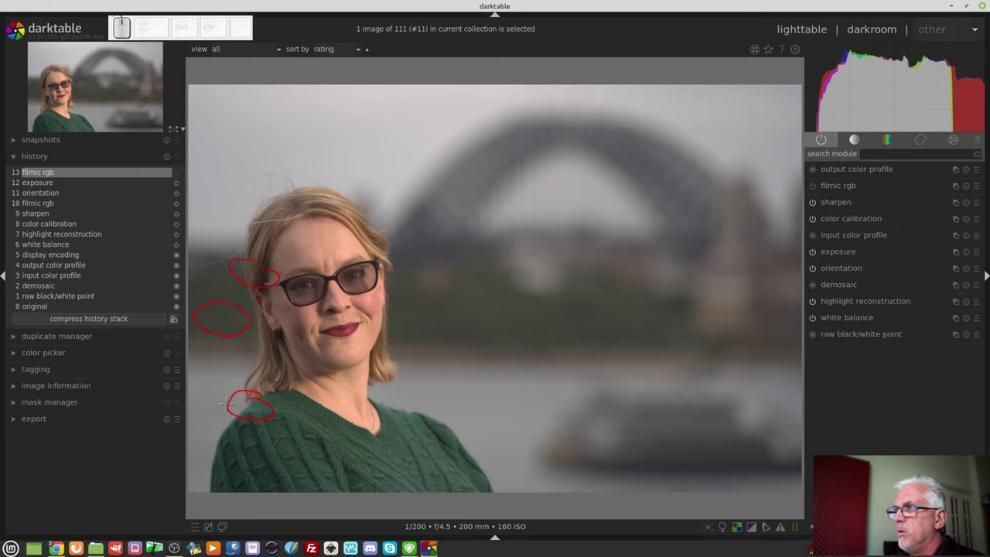
# Step: Return to the colour wheel image and erase the drawn circles from the screen
pyautogui.press('F9')
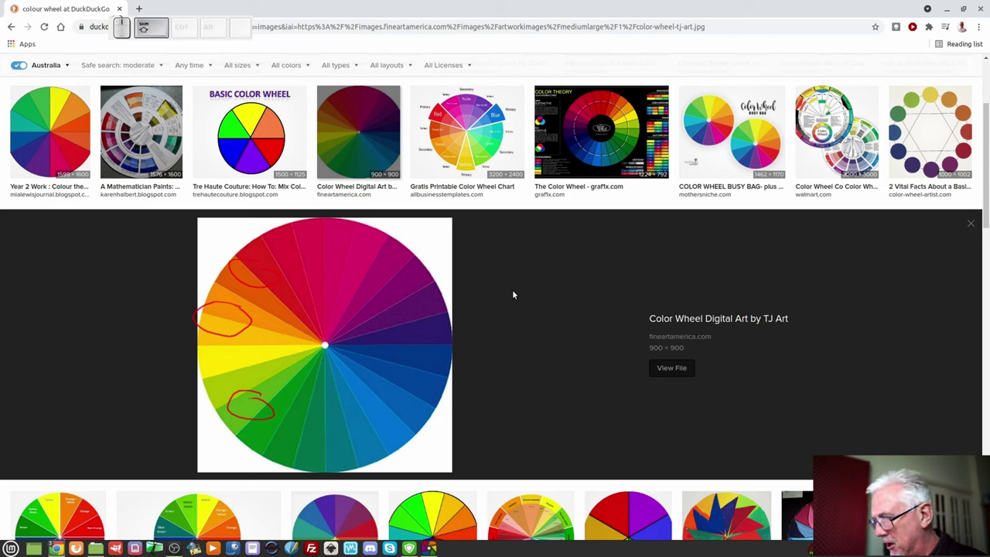
pyautogui.press('shift+F9')
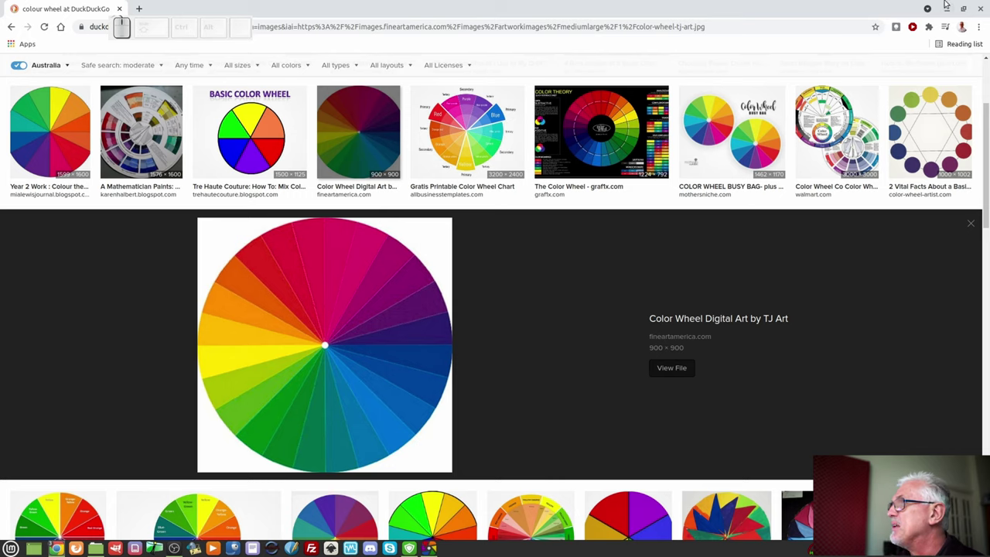
pyautogui.click(834, 138)
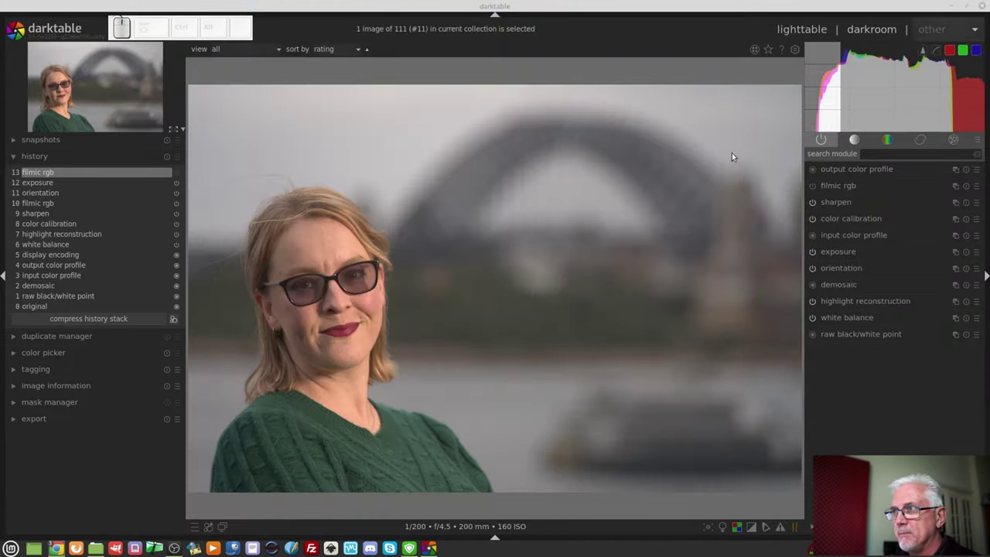
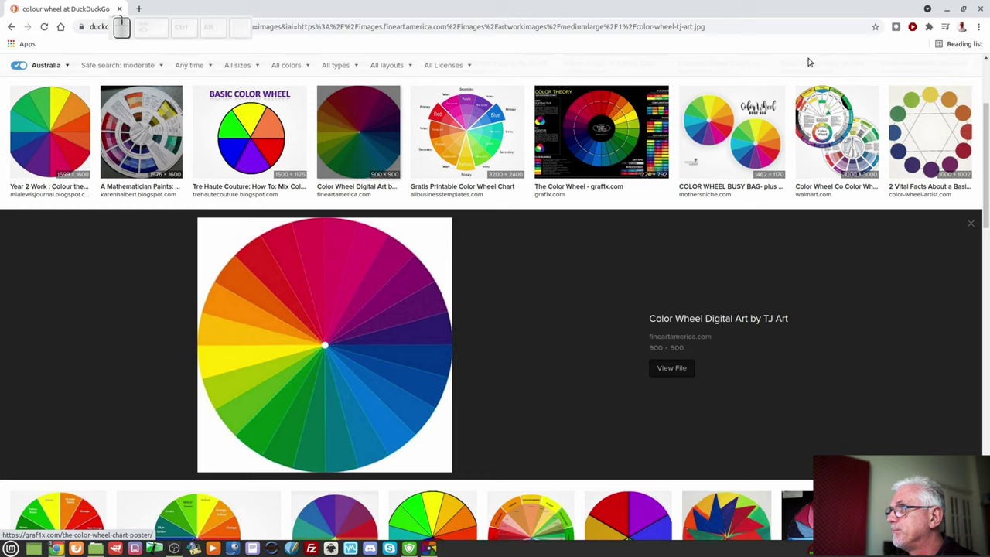
# Step: Return to darktable and review the filmic rgb settings on the portrait
pyautogui.click(950, 8)
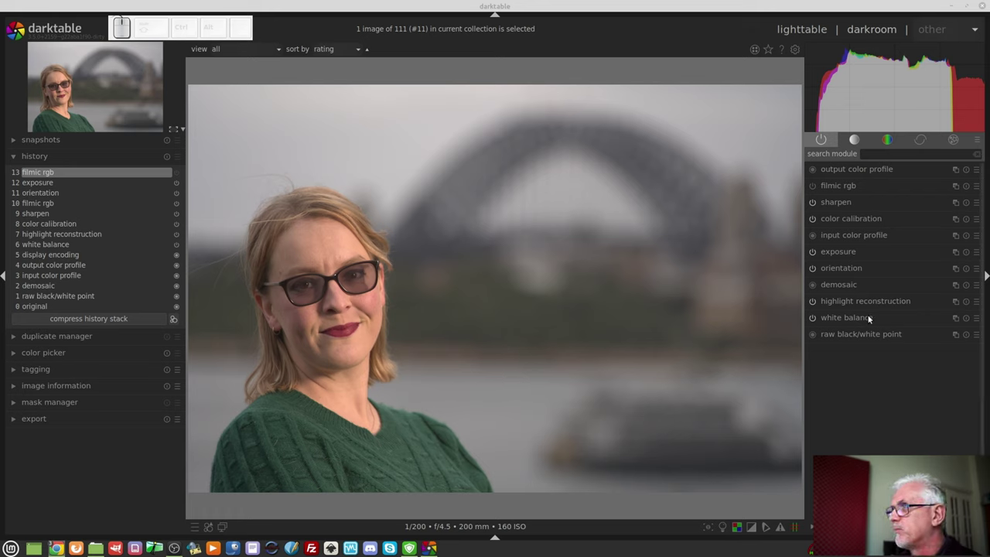
pyautogui.click(815, 186)
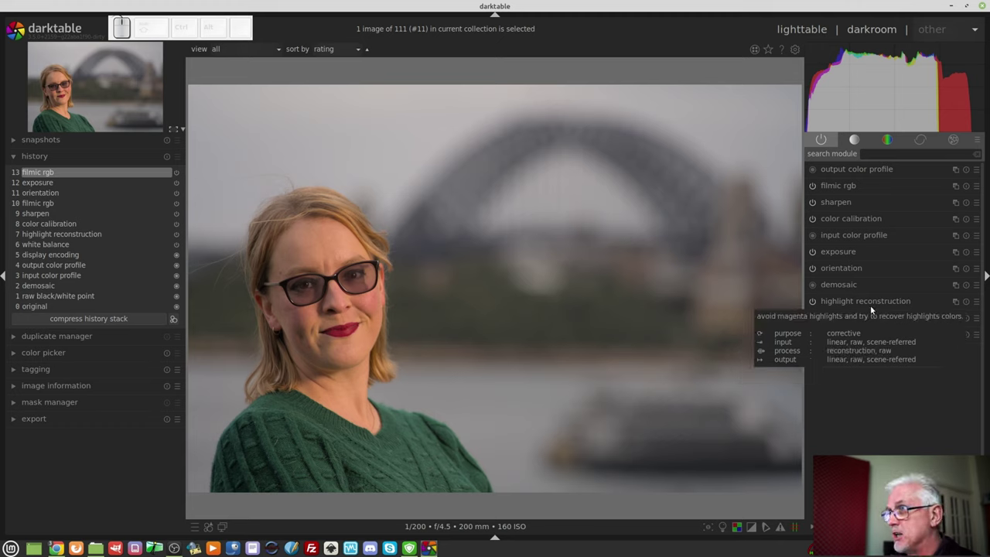
pyautogui.click(868, 188)
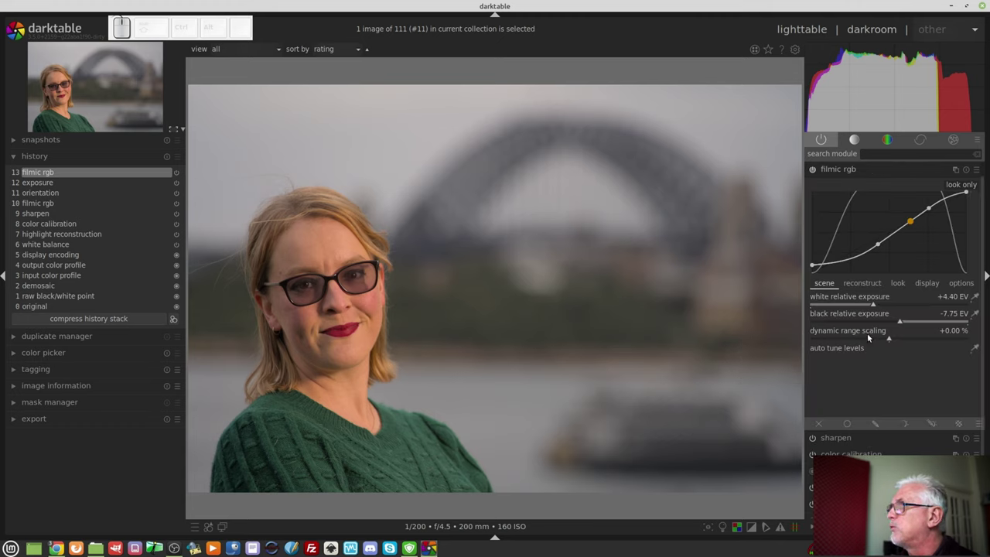
pyautogui.moveTo(878, 305); pyautogui.dragTo(883, 314)
pyautogui.scroll(3)
pyautogui.moveTo(903, 323); pyautogui.dragTo(890, 346)
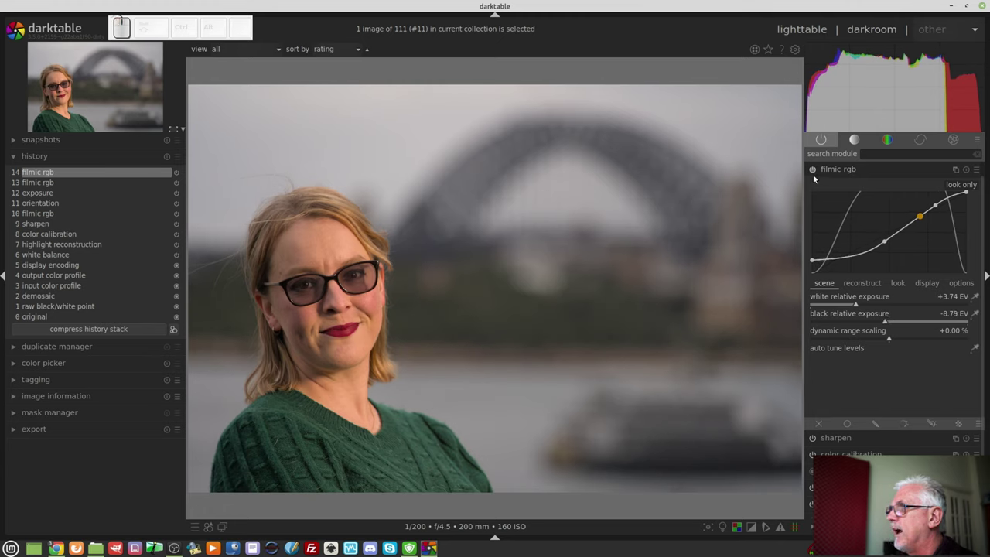
# Step: Compare filmic rgb off and on, keep it on, and collapse it to the module list
pyautogui.click(818, 170)
pyautogui.click(817, 170)
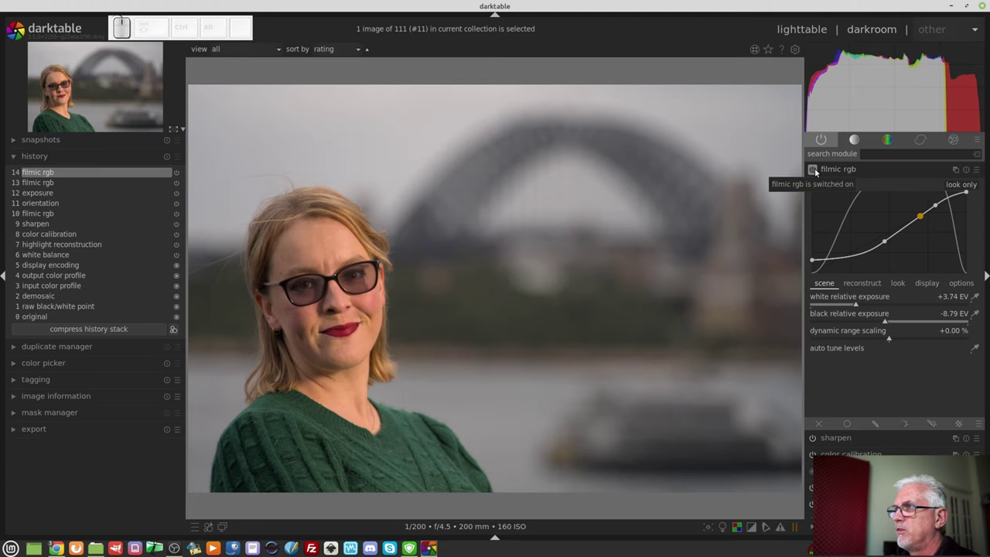
pyautogui.click(861, 170)
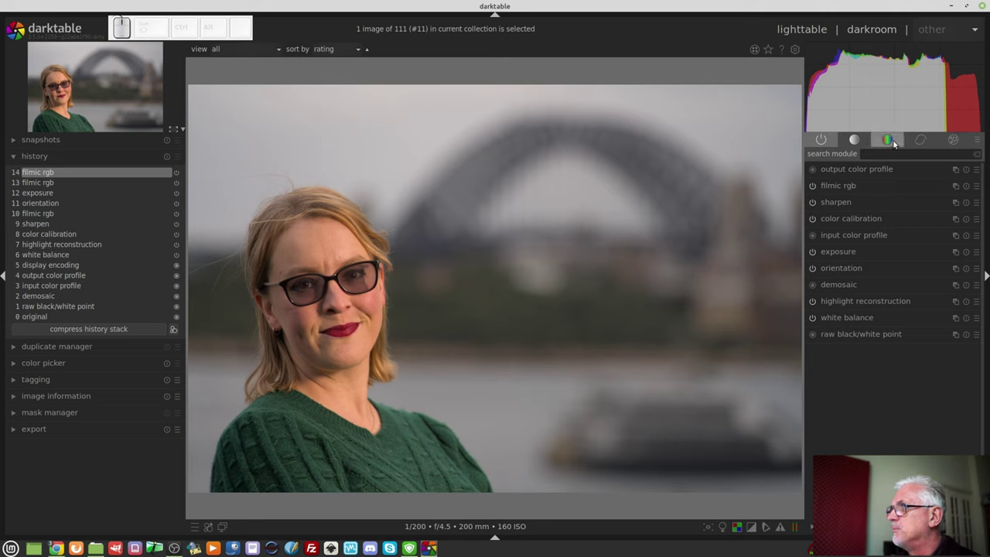
# Step: Open the colorize module from the colour group to tint the portrait blue
pyautogui.click(895, 142)
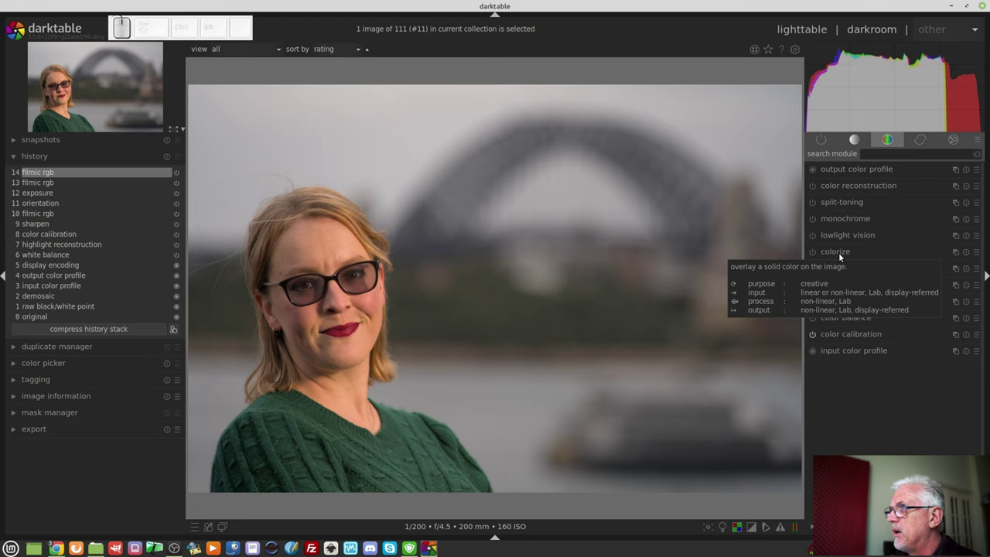
pyautogui.click(842, 255)
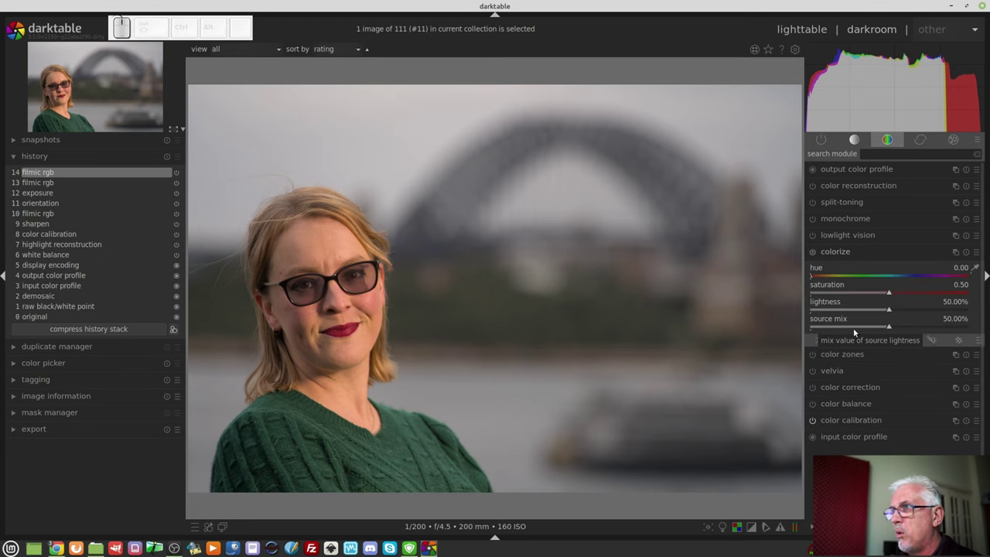
pyautogui.press('alt+Tab')
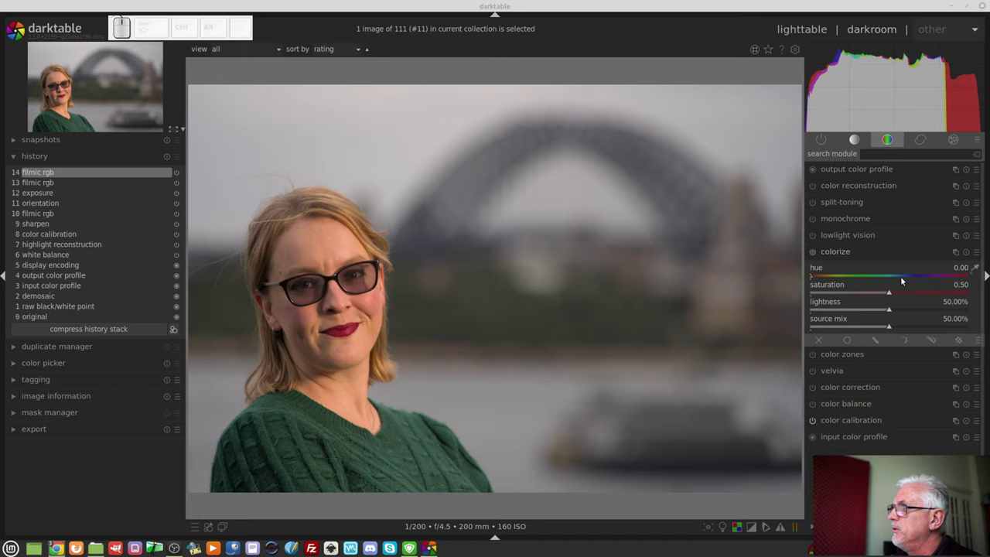
pyautogui.click(908, 275)
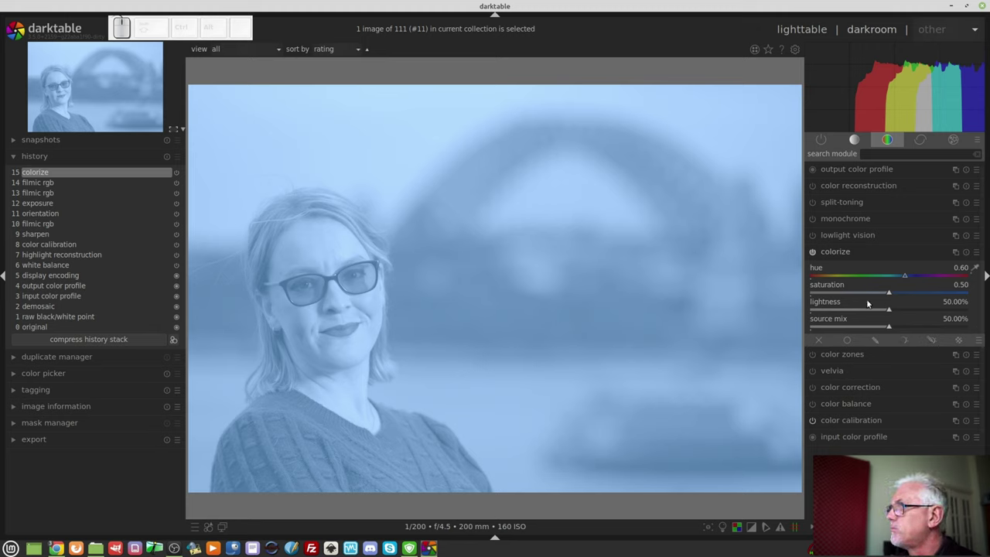
# Step: Activate colorize's drawn-mask brush and adjust its size and hardness to about 51%
pyautogui.click(882, 343)
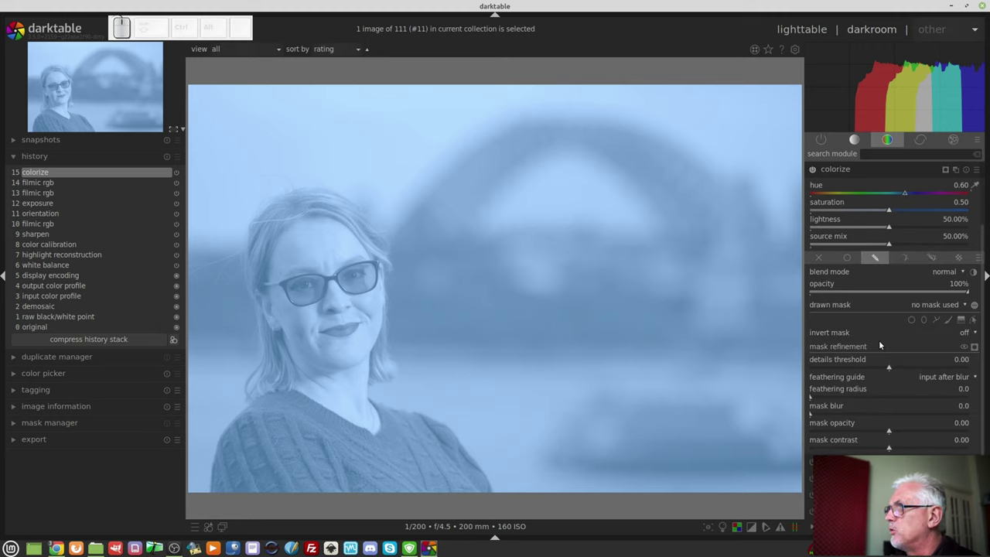
pyautogui.click(949, 323)
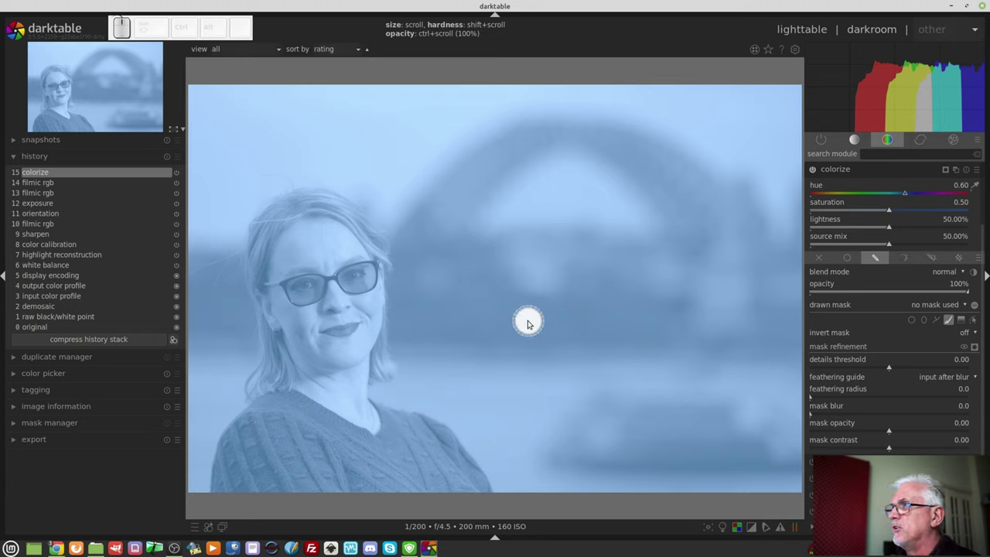
pyautogui.scroll(3)
pyautogui.scroll(3)
pyautogui.scroll(3)
pyautogui.scroll(-3)
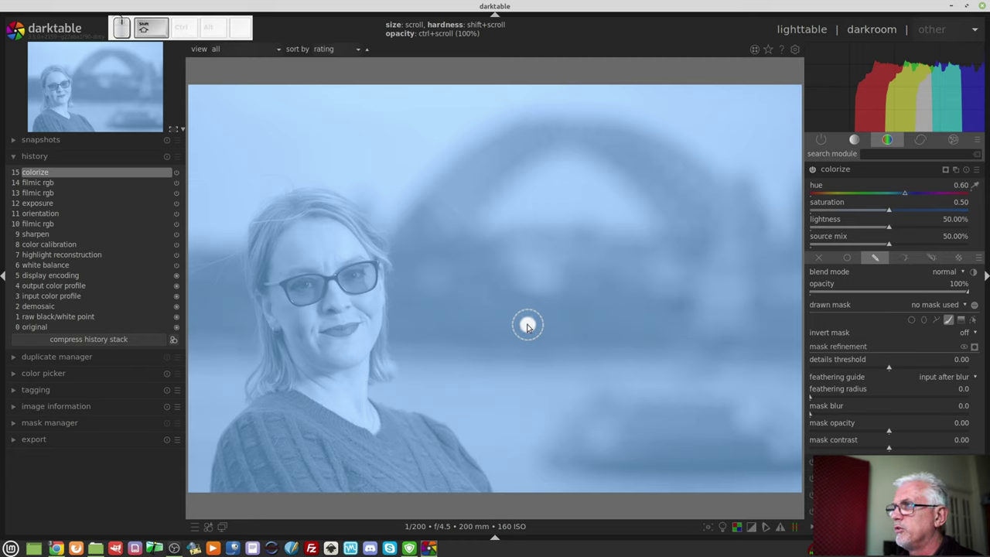
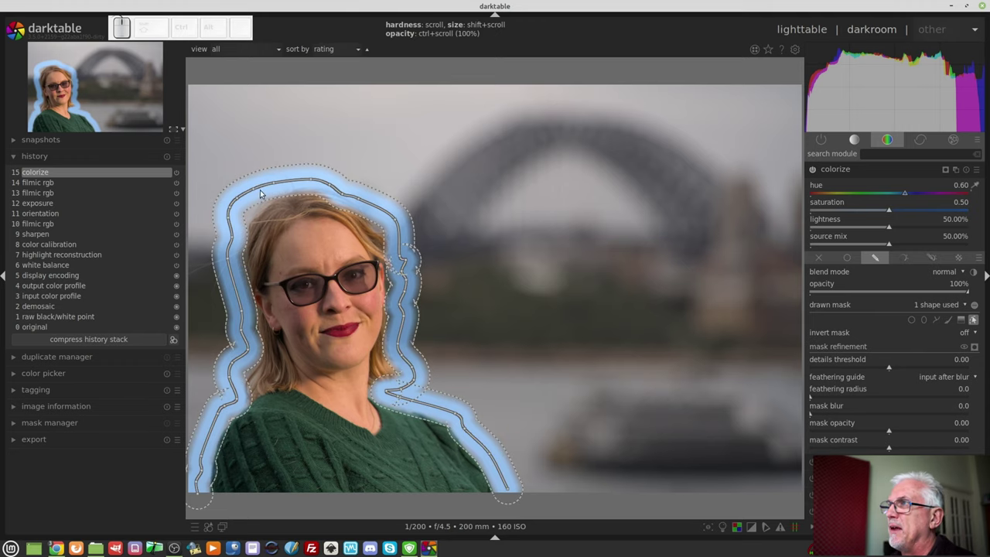
# Step: Reveal the mask outline points and move one closer to the woman's hair
pyautogui.click(257, 187)
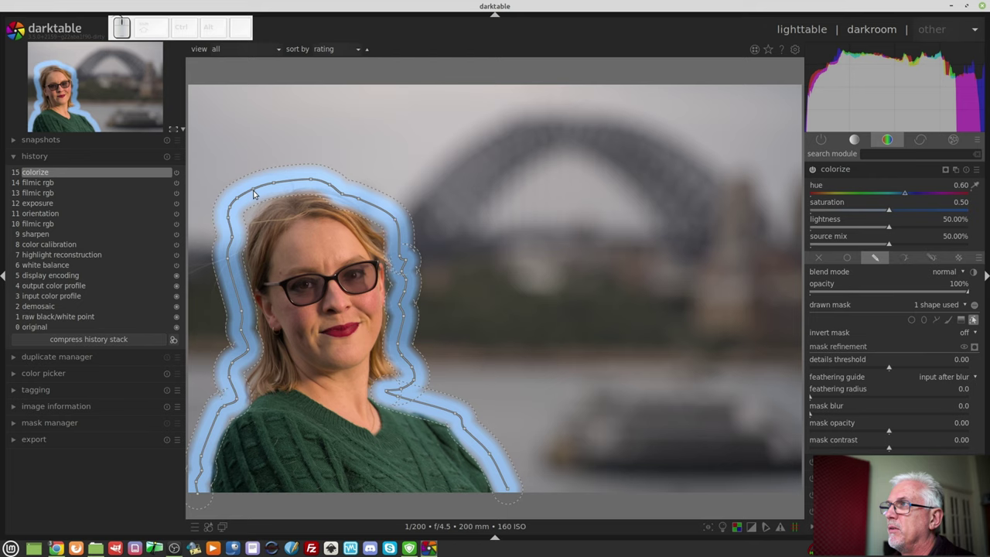
pyautogui.click(255, 188)
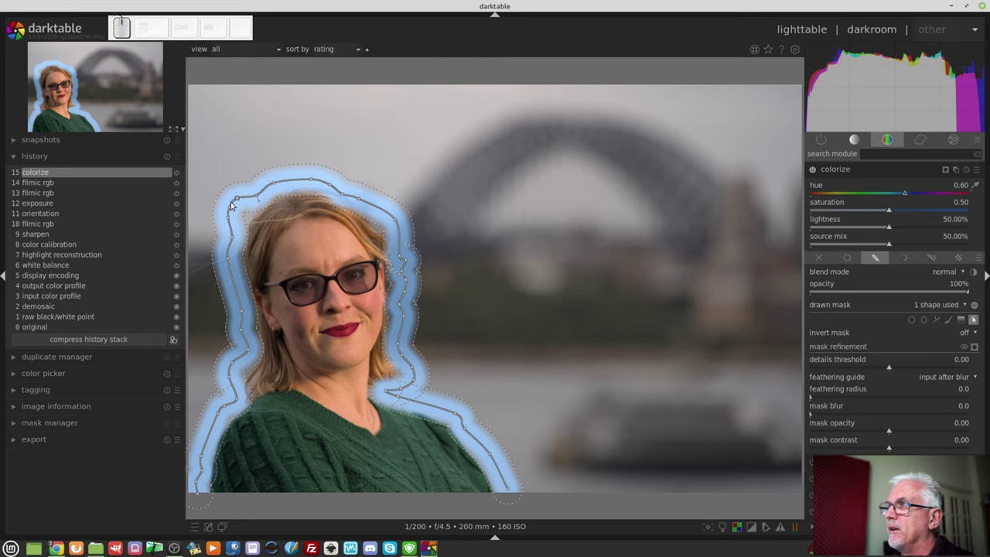
pyautogui.moveTo(240, 198); pyautogui.dragTo(248, 225)
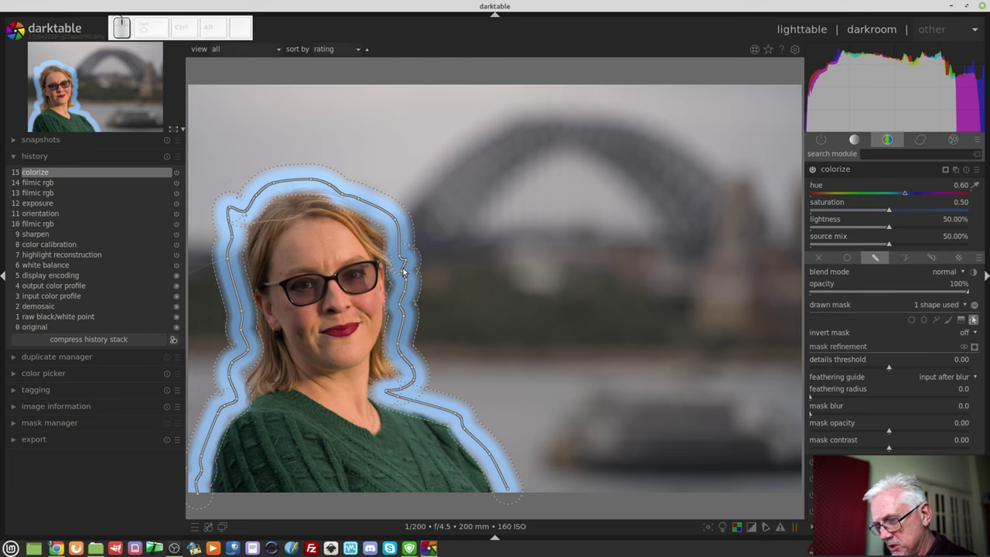
# Step: Remove unwanted outline points beside her head and adjust one by her hair
pyautogui.click(408, 258)
pyautogui.rightClick(409, 260)
pyautogui.rightClick(406, 268)
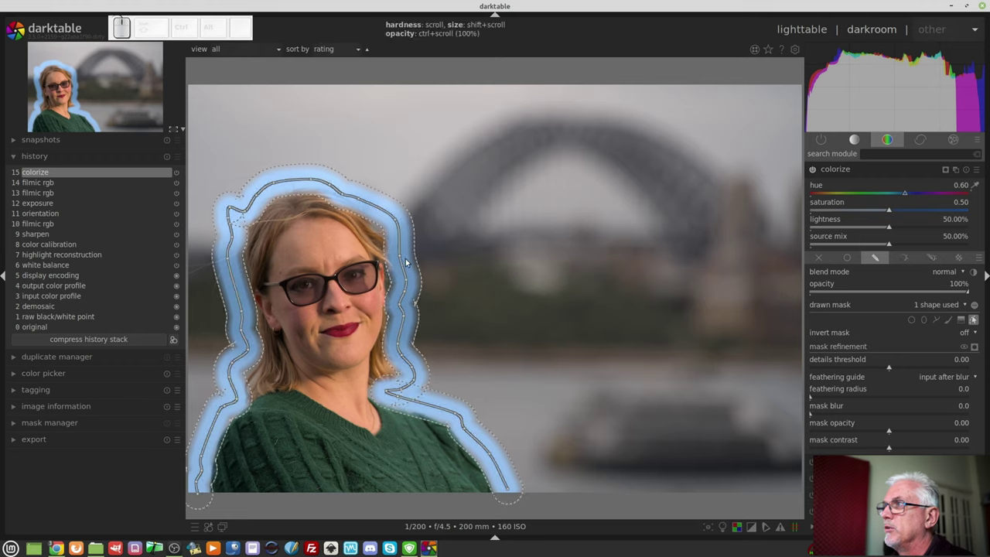
pyautogui.click(404, 254)
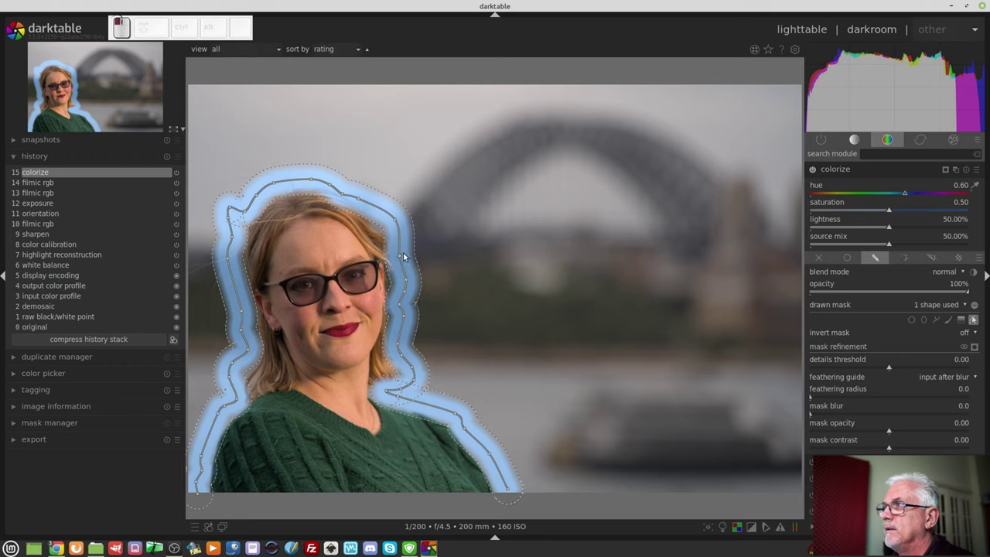
pyautogui.click(401, 259)
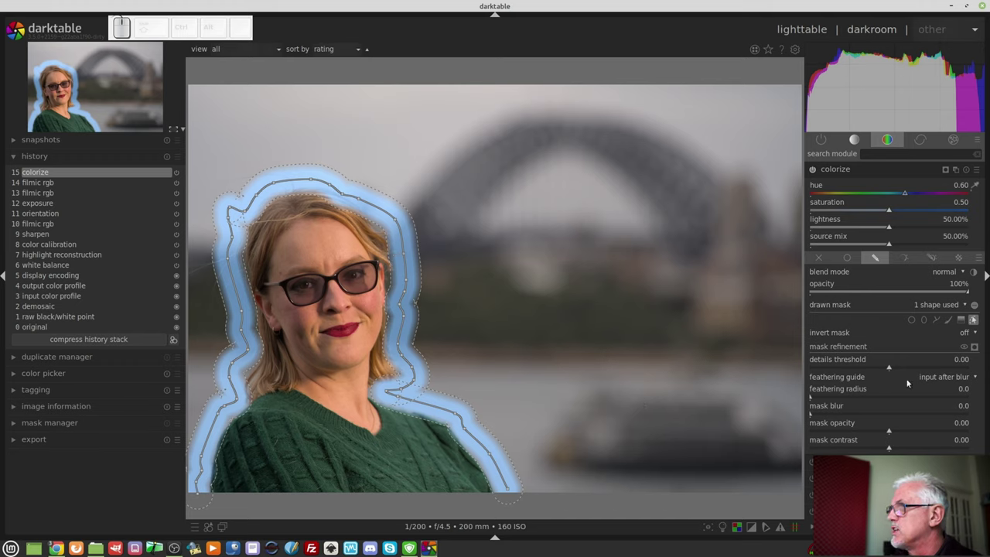
# Step: Brush more background strokes to three shapes, feather edges 34.5, and hide the outlines
pyautogui.click(947, 324)
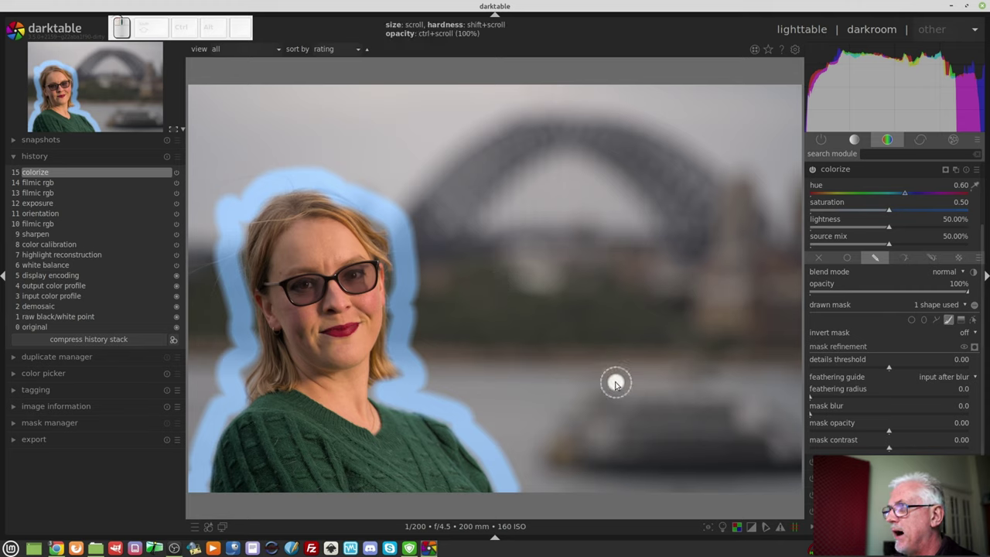
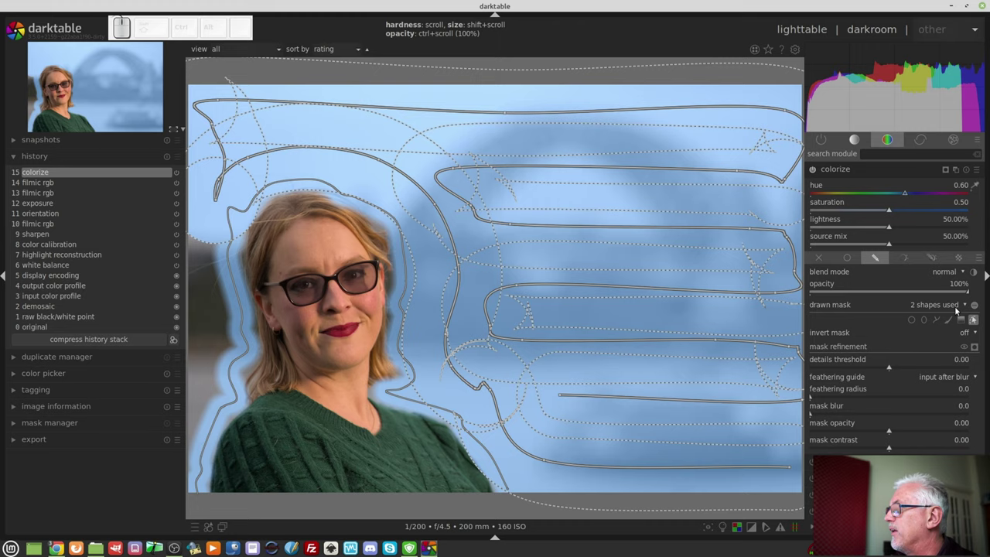
pyautogui.click(951, 322)
pyautogui.scroll(3)
pyautogui.scroll(3)
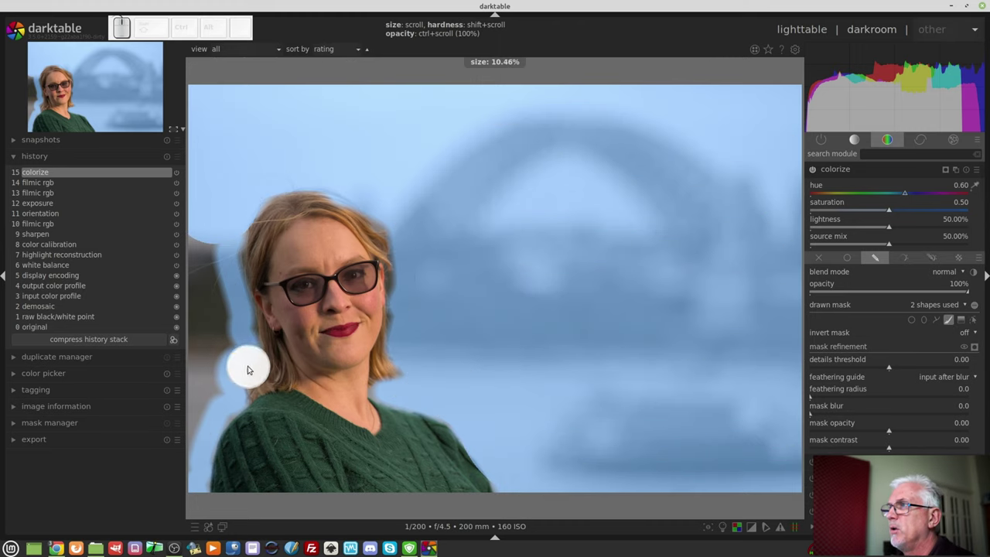
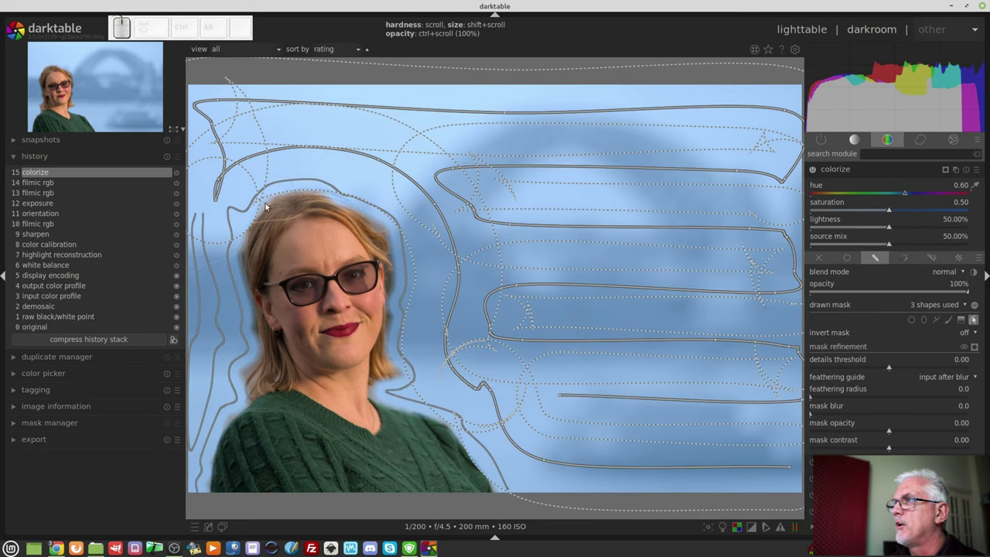
pyautogui.click(977, 322)
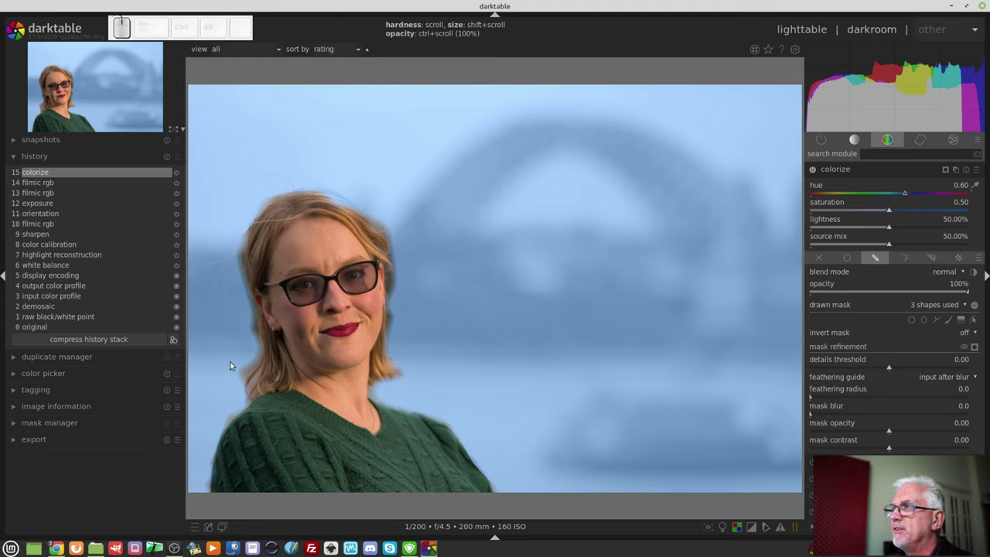
pyautogui.click(828, 397)
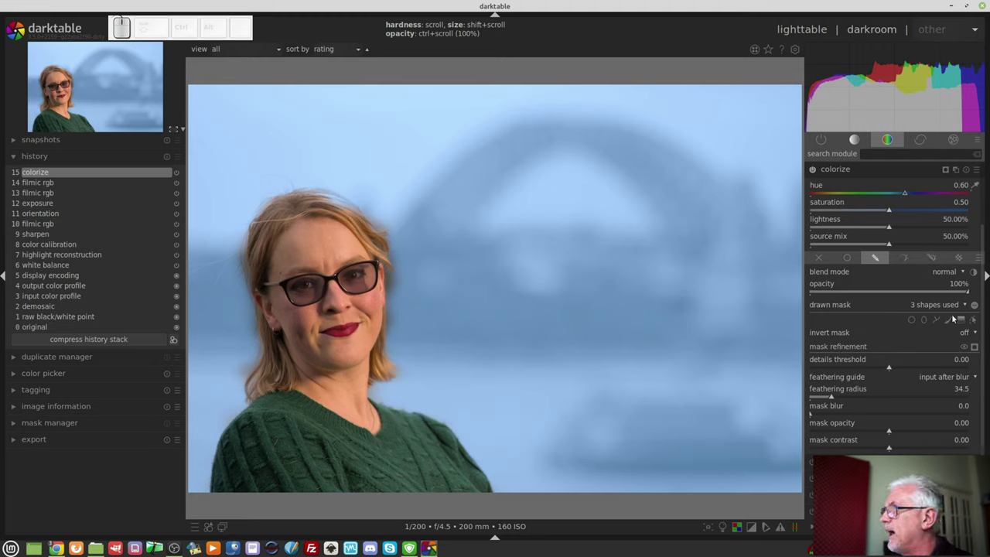
pyautogui.click(974, 322)
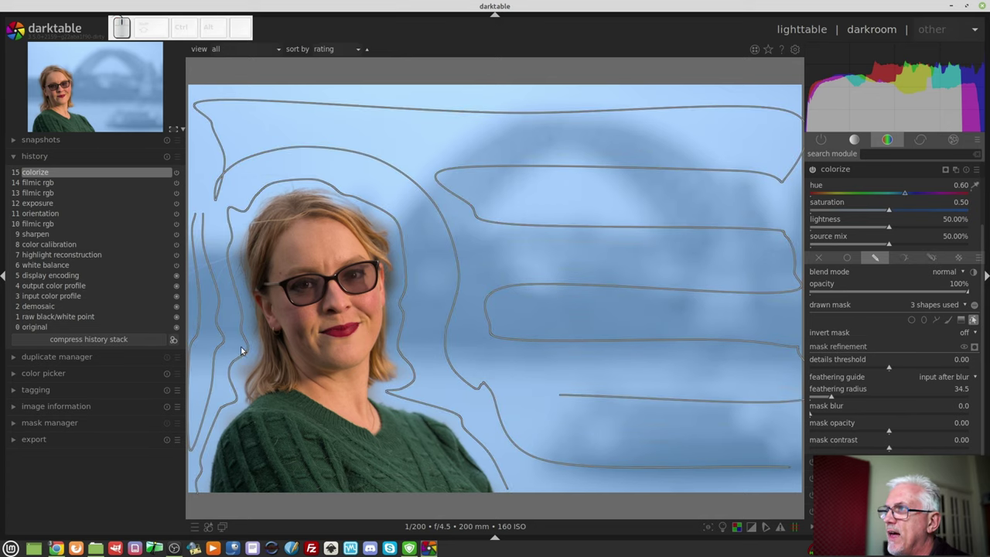
pyautogui.moveTo(236, 361); pyautogui.dragTo(244, 368)
pyautogui.scroll(3)
pyautogui.click(976, 322)
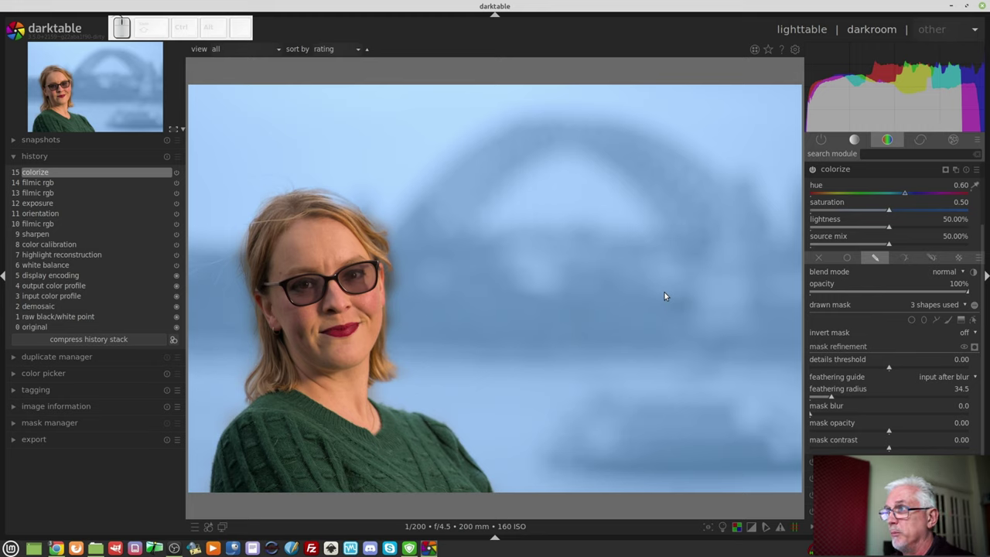
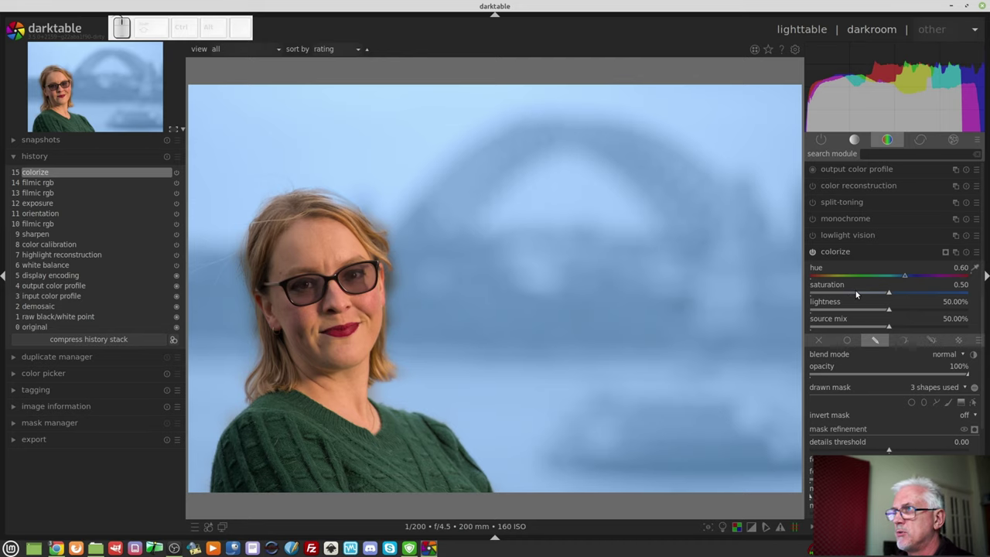
# Step: Drop the colorize saturation to 0, then bring the blue back up to 0.23
pyautogui.click(843, 294)
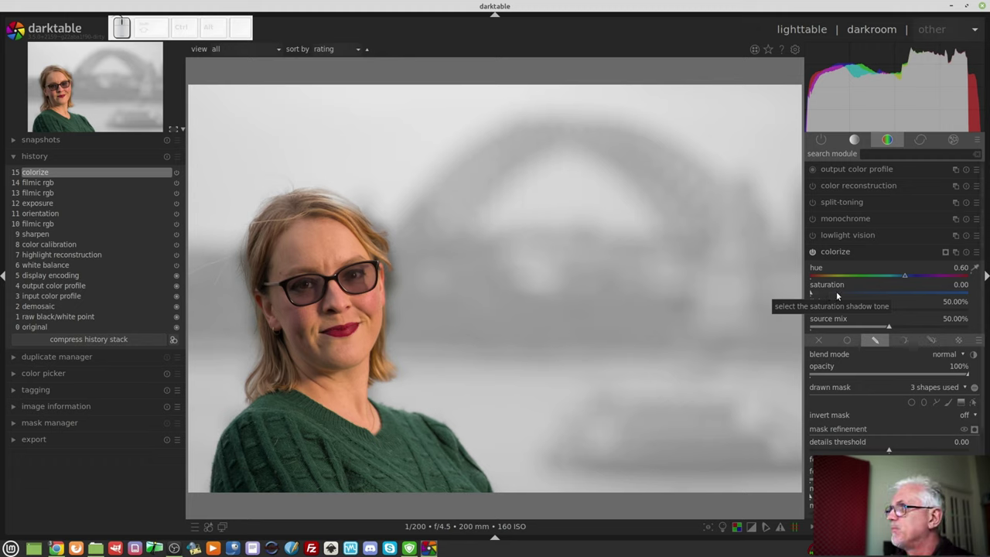
pyautogui.moveTo(829, 295); pyautogui.dragTo(905, 416)
pyautogui.moveTo(904, 416); pyautogui.dragTo(949, 356)
# Step: Set blend mode to Lab color, lightness to exactly 50%, and saturation to 0.25
pyautogui.click(949, 356)
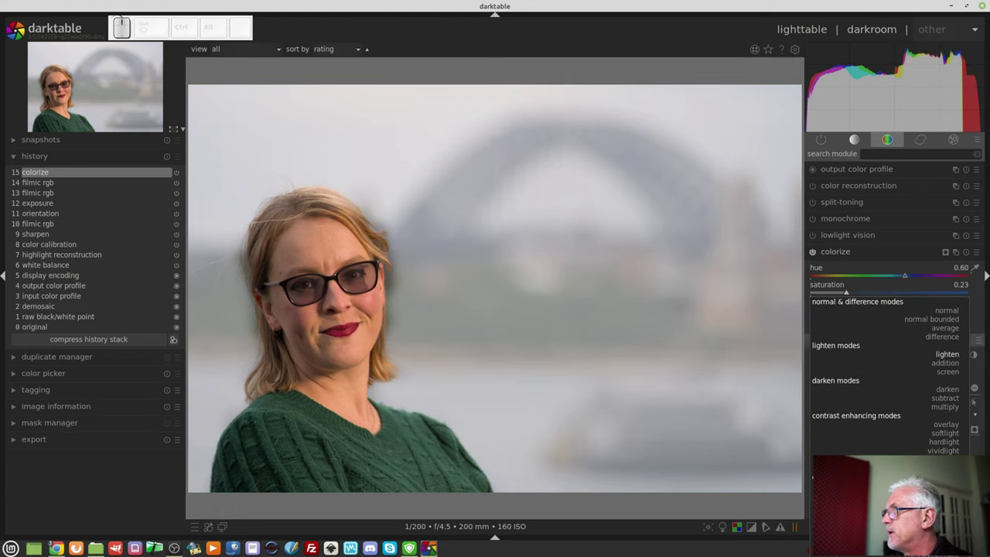
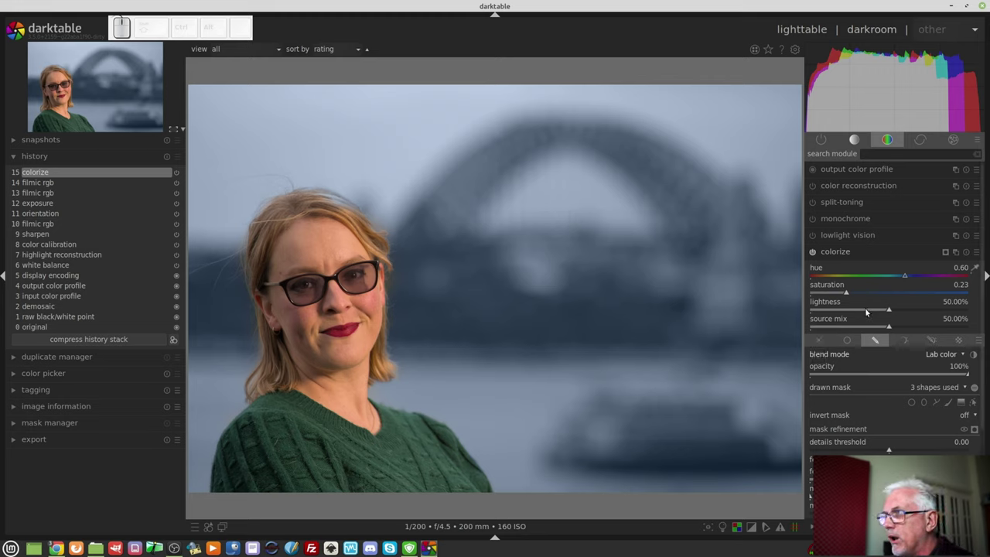
pyautogui.moveTo(864, 310); pyautogui.dragTo(891, 313)
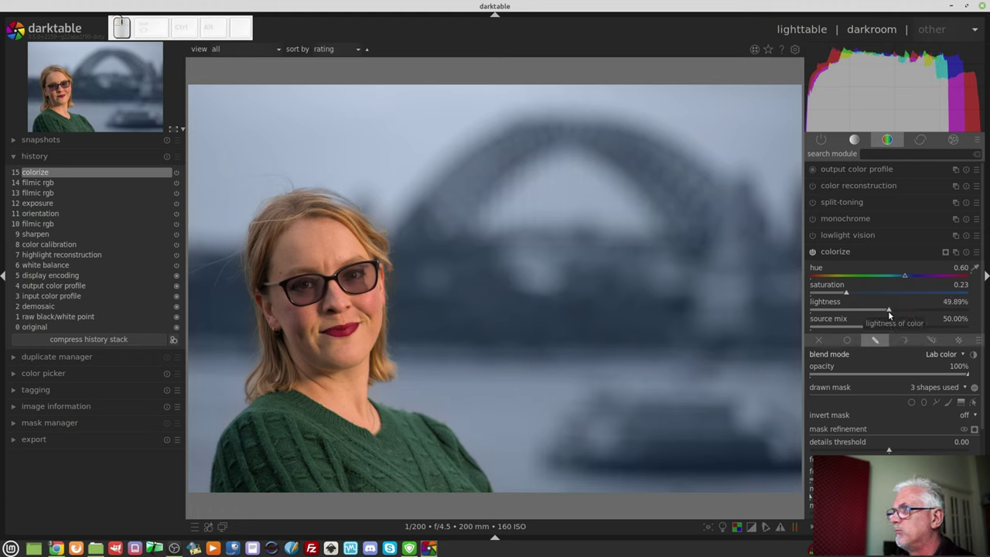
pyautogui.rightClick(891, 313)
pyautogui.press('KP_5')
pyautogui.press('KP_0')
pyautogui.press('KP_Enter')
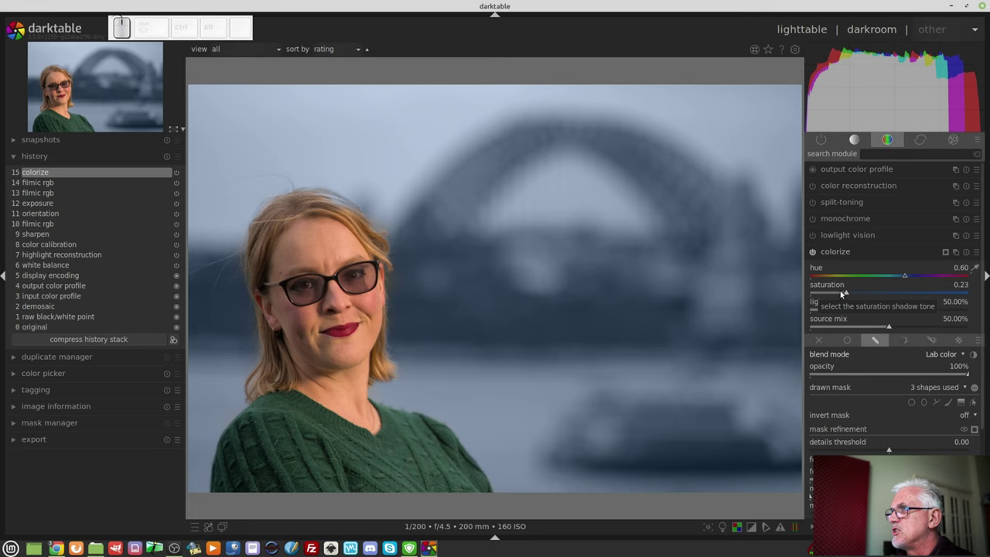
pyautogui.moveTo(843, 293); pyautogui.dragTo(870, 338)
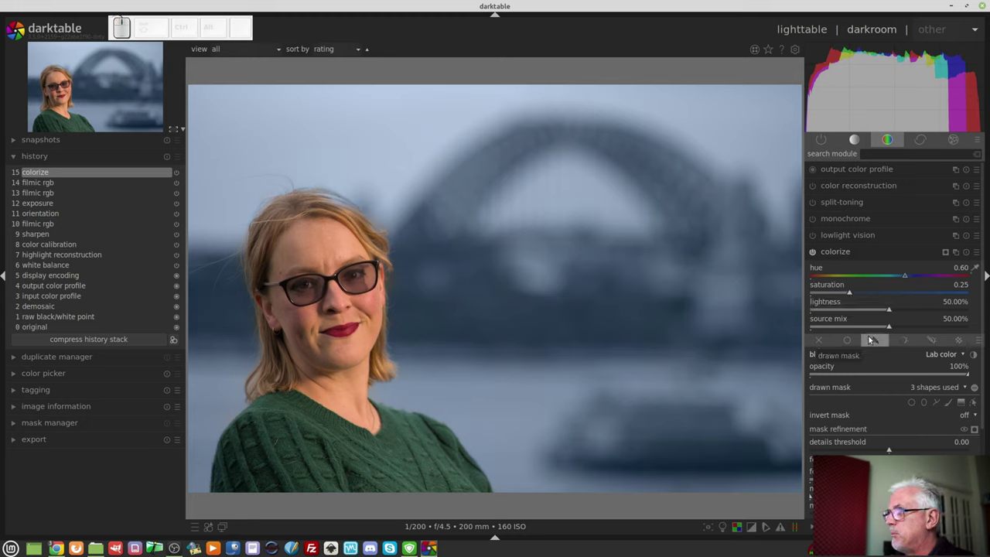
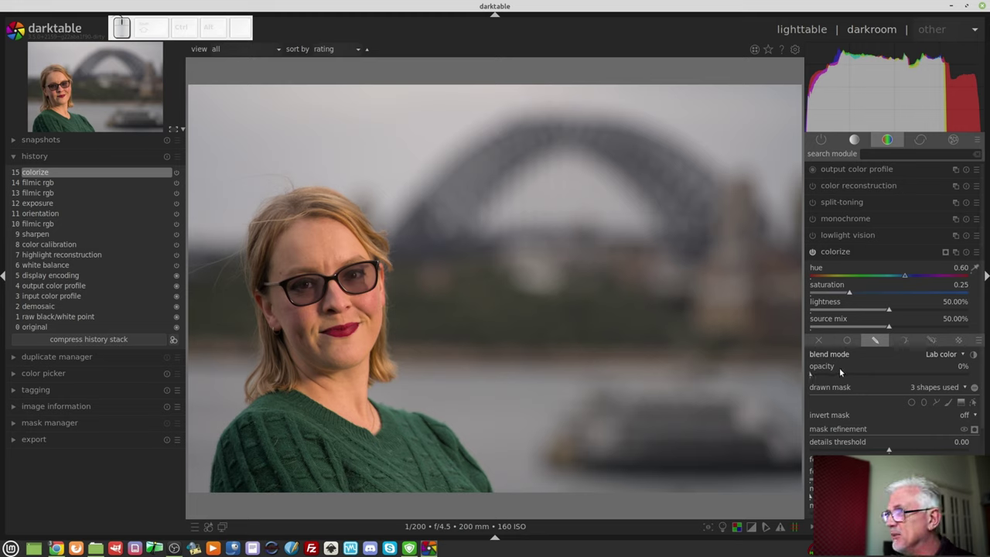
# Step: Lower the colorize blend opacity to 75%
pyautogui.moveTo(826, 373); pyautogui.dragTo(931, 376)
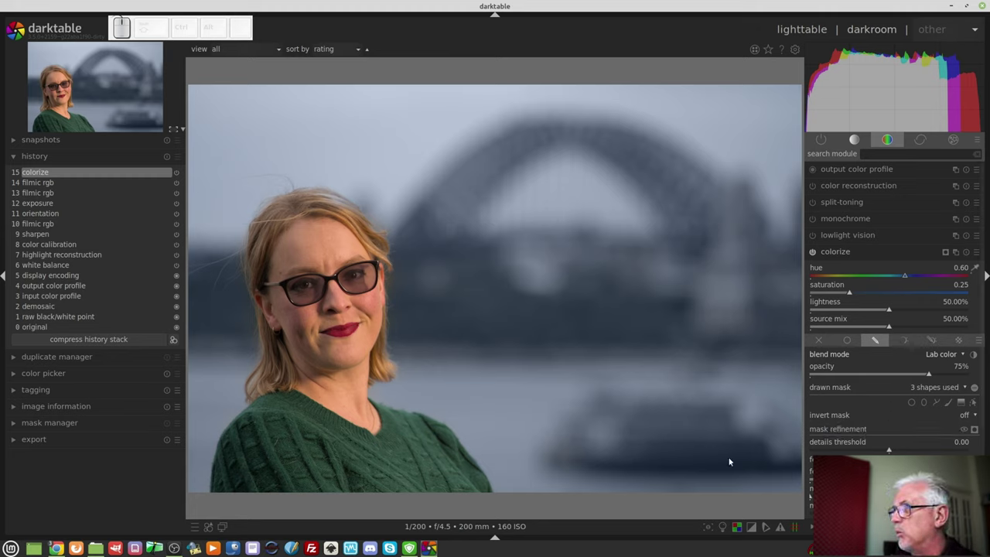
# Step: Set the crop and rotate aspect to 16:9, HDTV
pyautogui.click(855, 141)
pyautogui.click(836, 239)
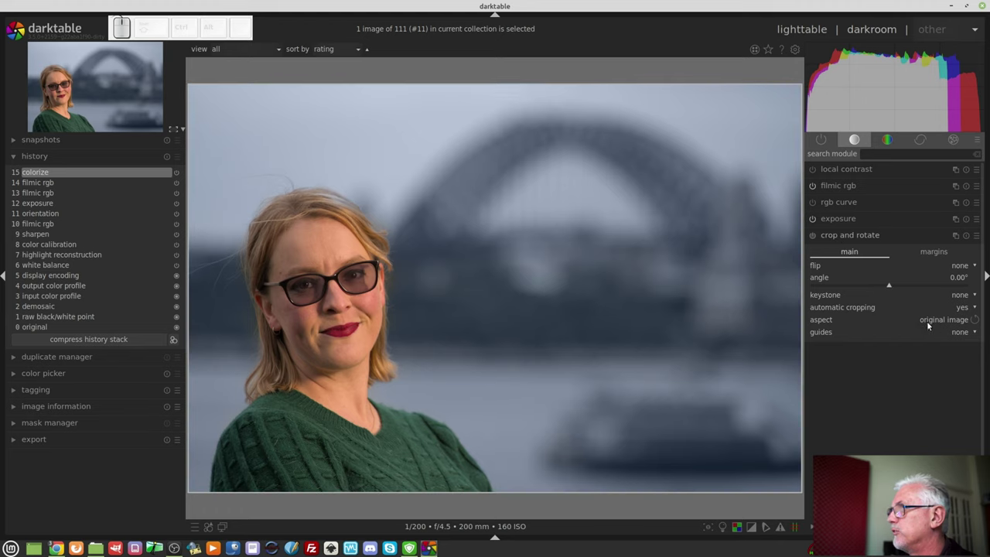
pyautogui.click(929, 323)
pyautogui.click(930, 324)
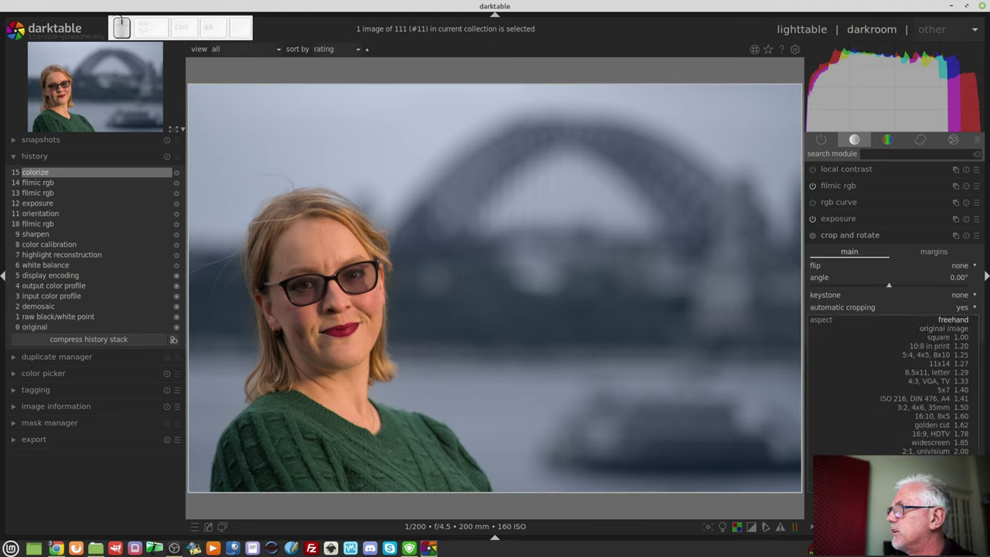
pyautogui.click(930, 434)
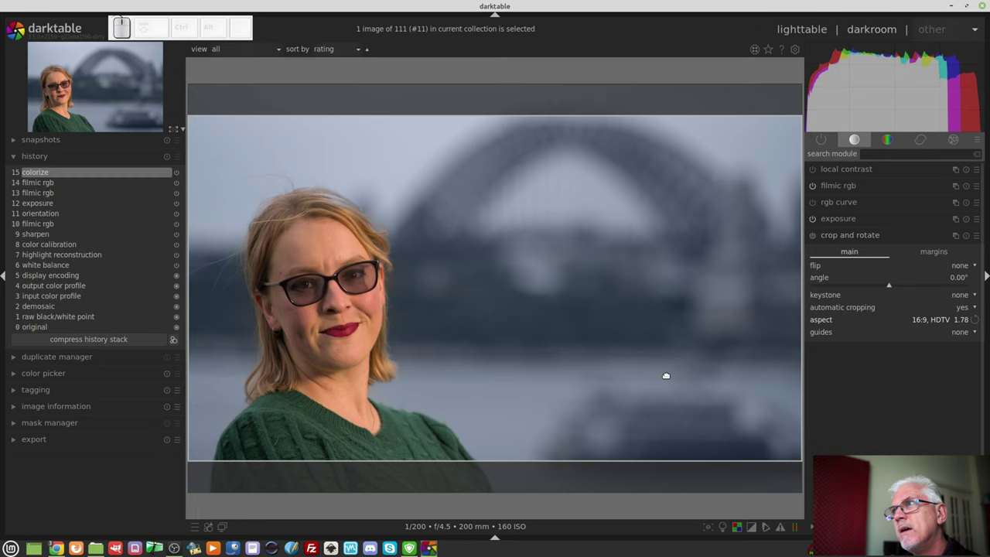